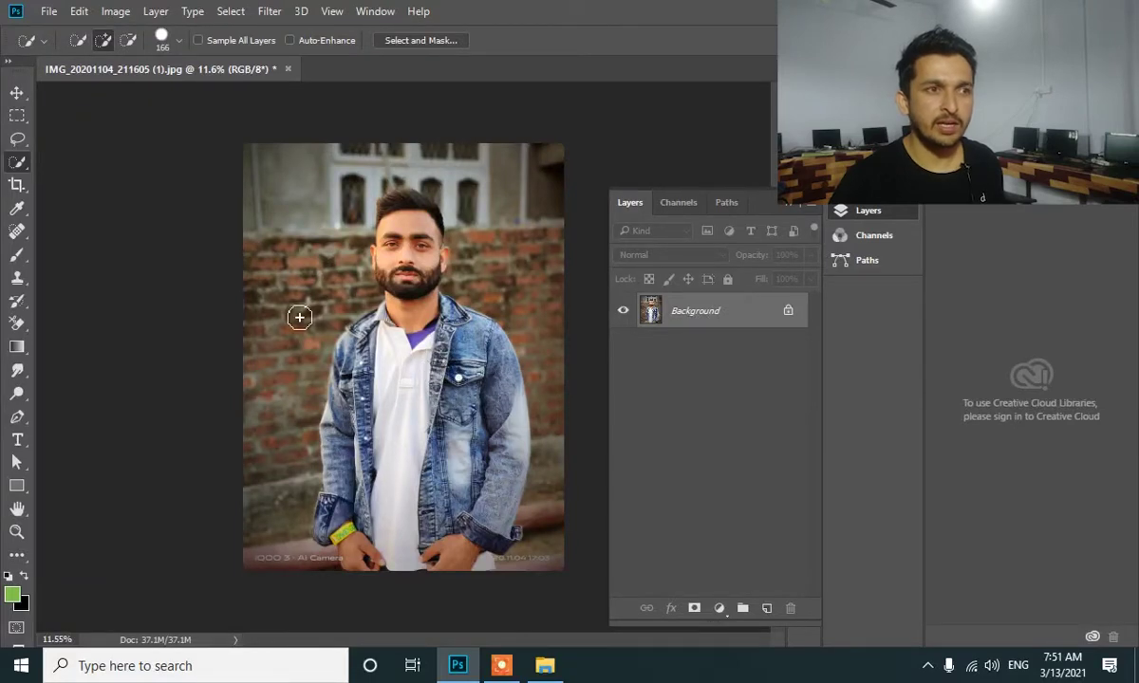
- Choose the Quick Selection Tool, set the brush size, and paint a selection over the man's head, jacket and hands
{"action": "right_click", "coordinate": [23, 170]}
{"action": "left_click", "coordinate": [66, 170]}
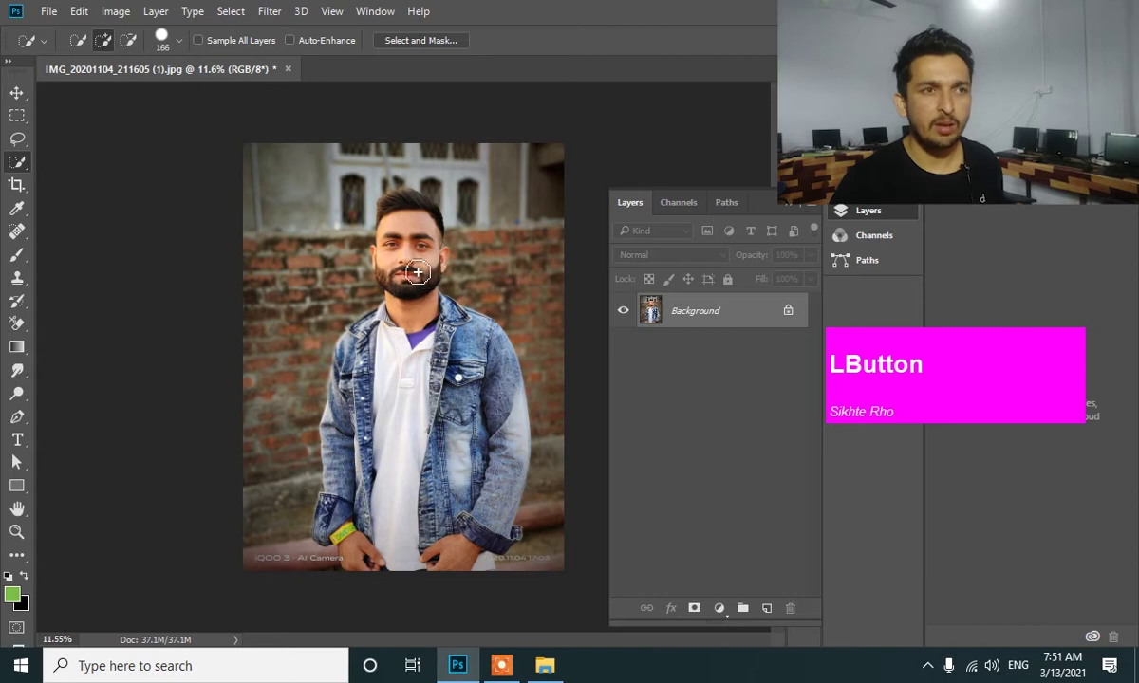
{"action": "left_click", "coordinate": [166, 48]}
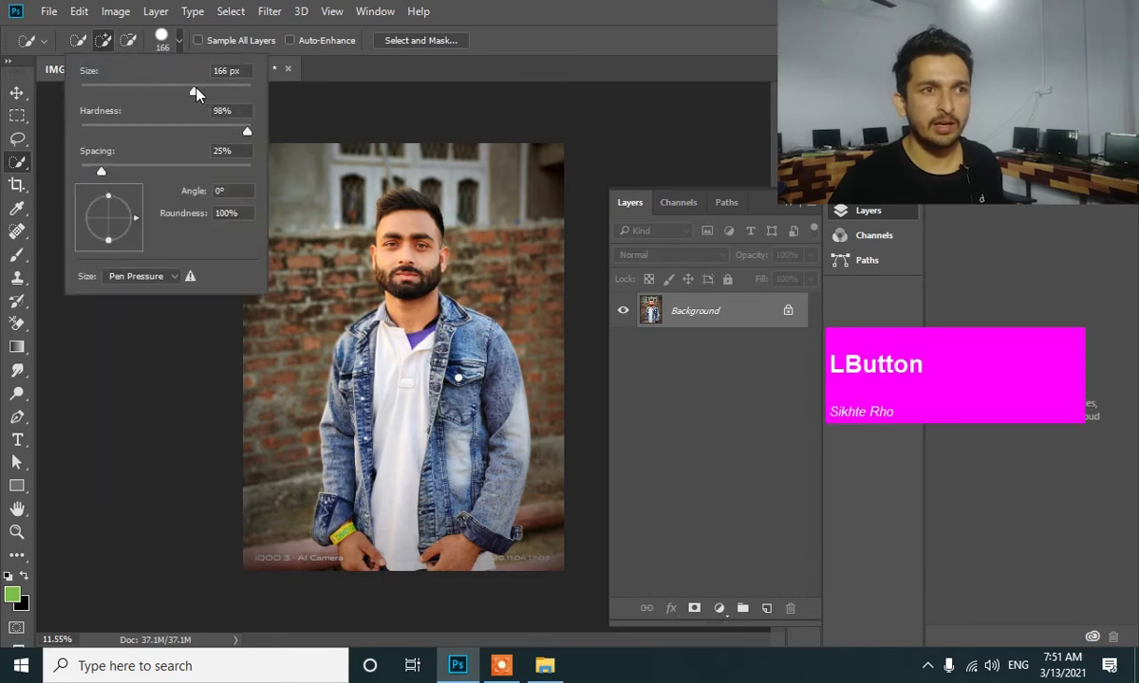
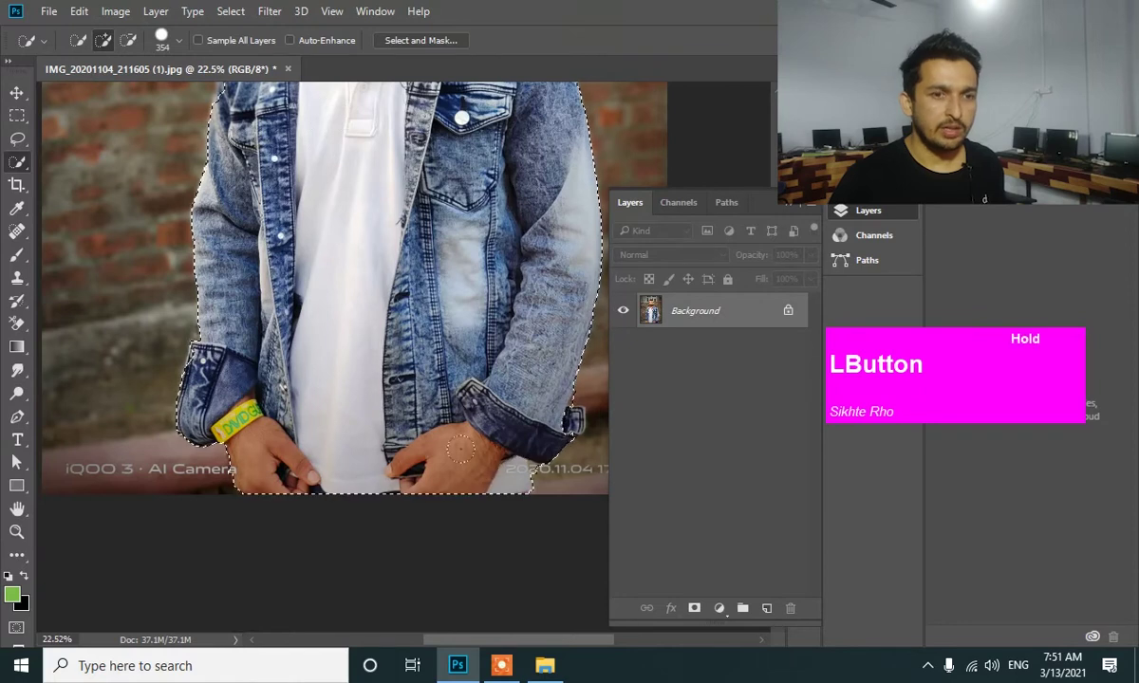
{"action": "key", "text": "space"}
{"action": "left_click", "coordinate": [433, 266]}
{"action": "key", "text": "space"}
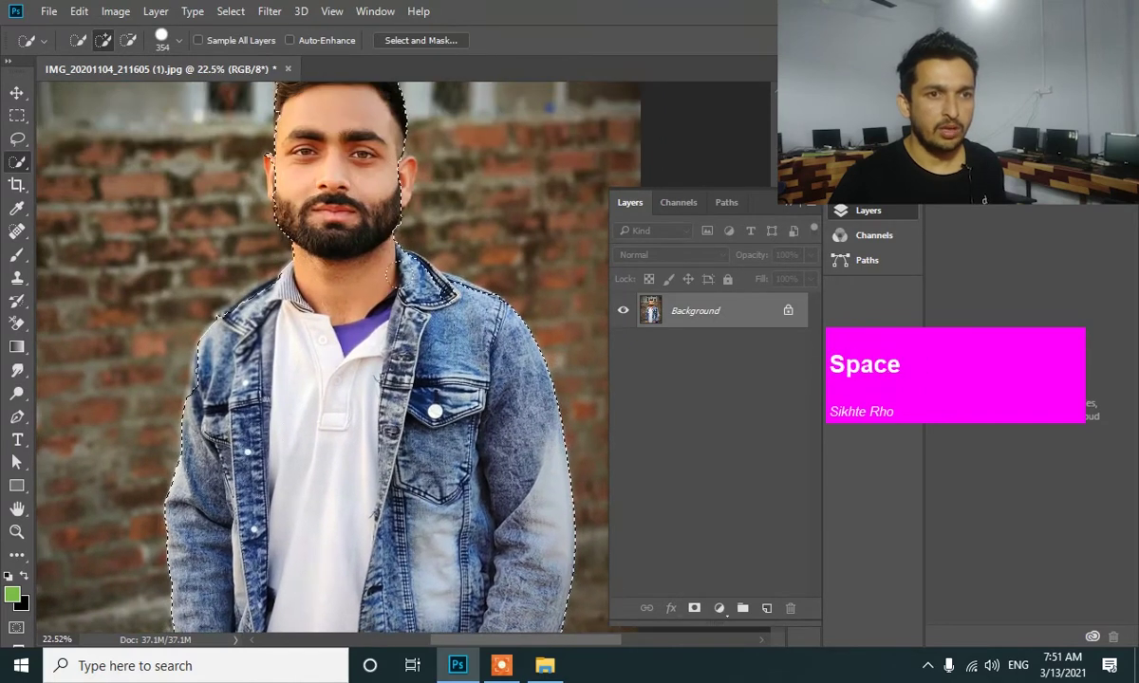
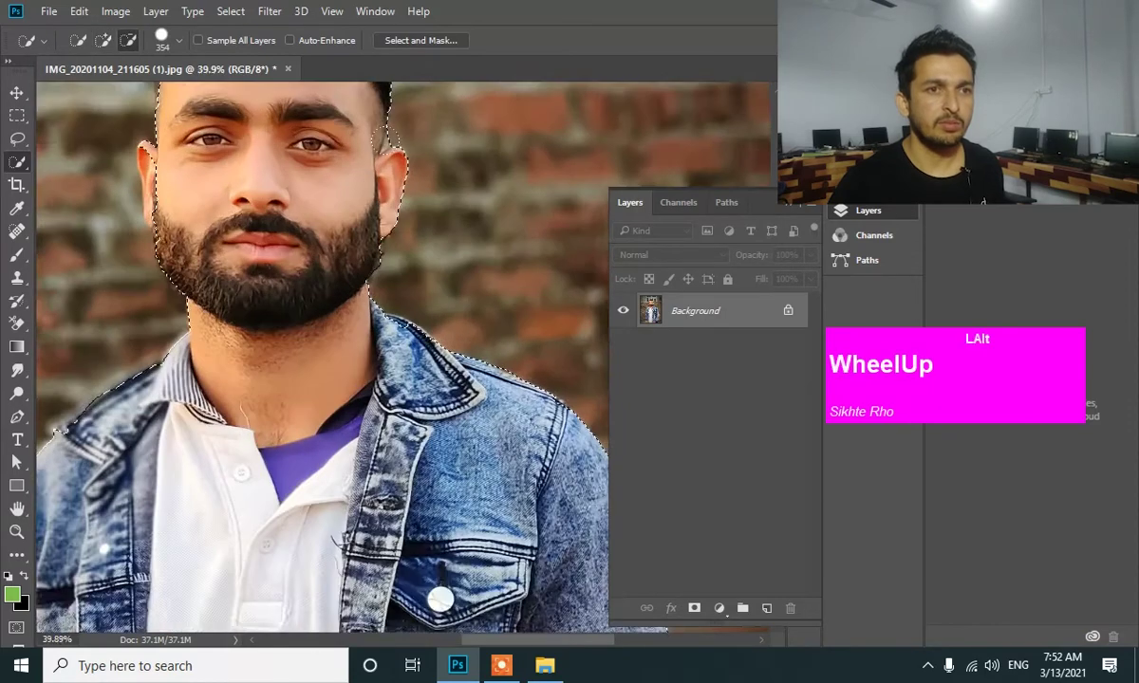
- Magnify the ear edge and shrink the Quick Selection brush several sizes
{"action": "scroll", "scroll_direction": "up", "scroll_amount": 3}
{"action": "key", "text": "space"}
{"action": "left_click", "coordinate": [226, 227]}
{"action": "key", "text": "space"}
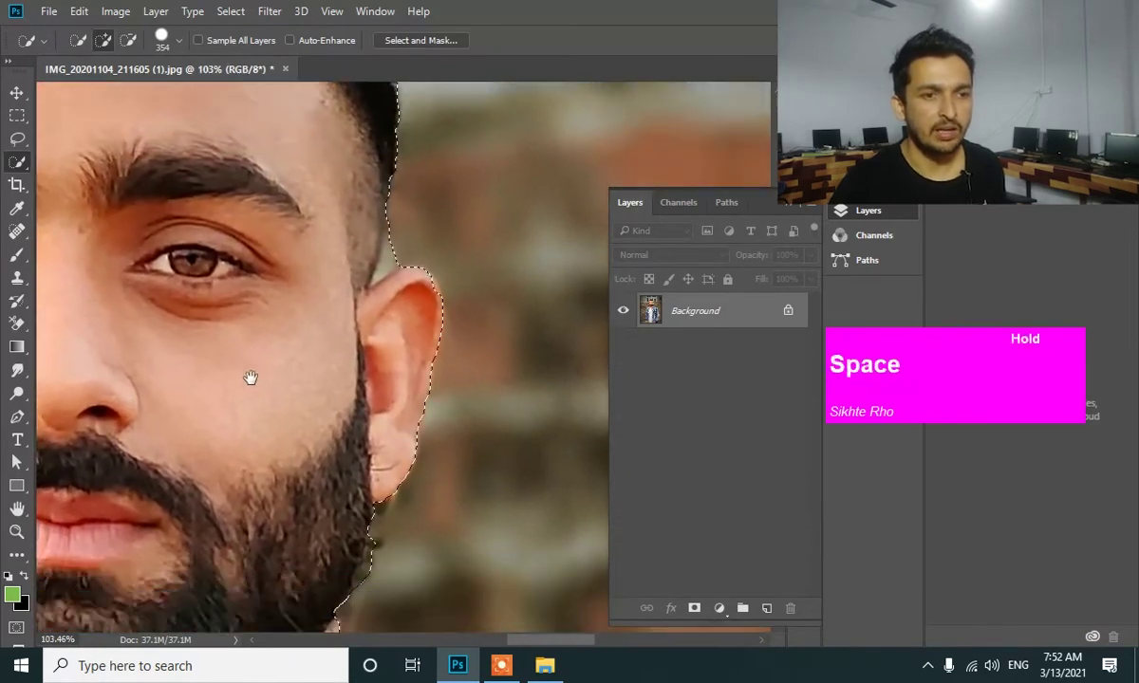
{"action": "key", "text": "["}
{"action": "type", "text": "[[[[[[["}
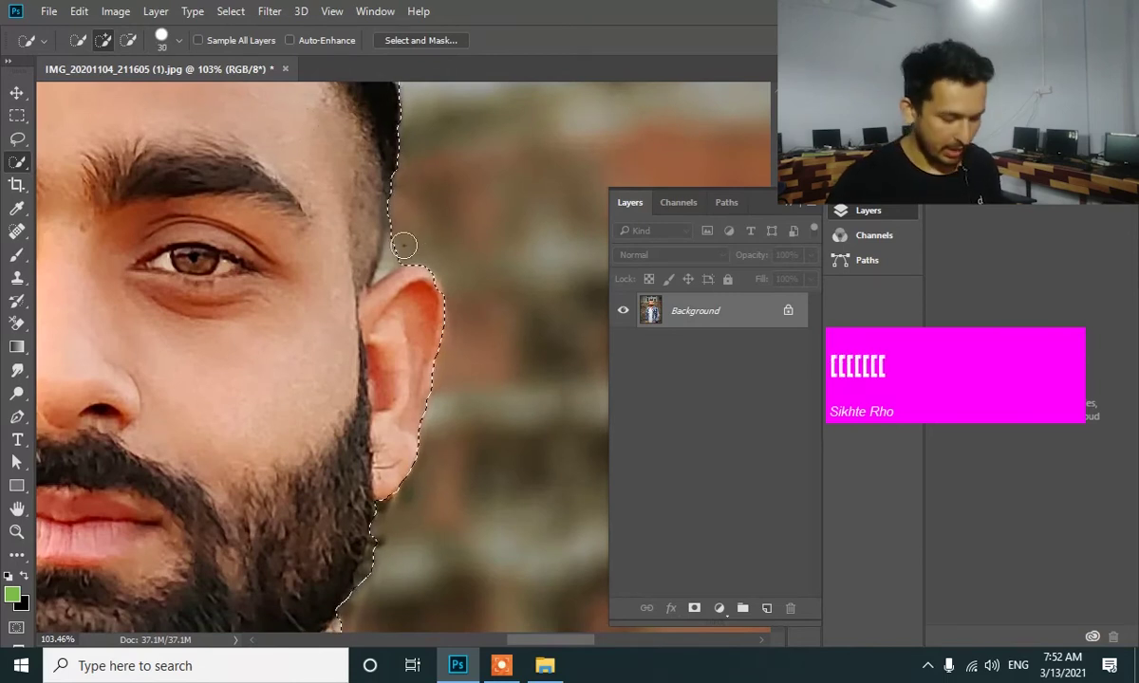
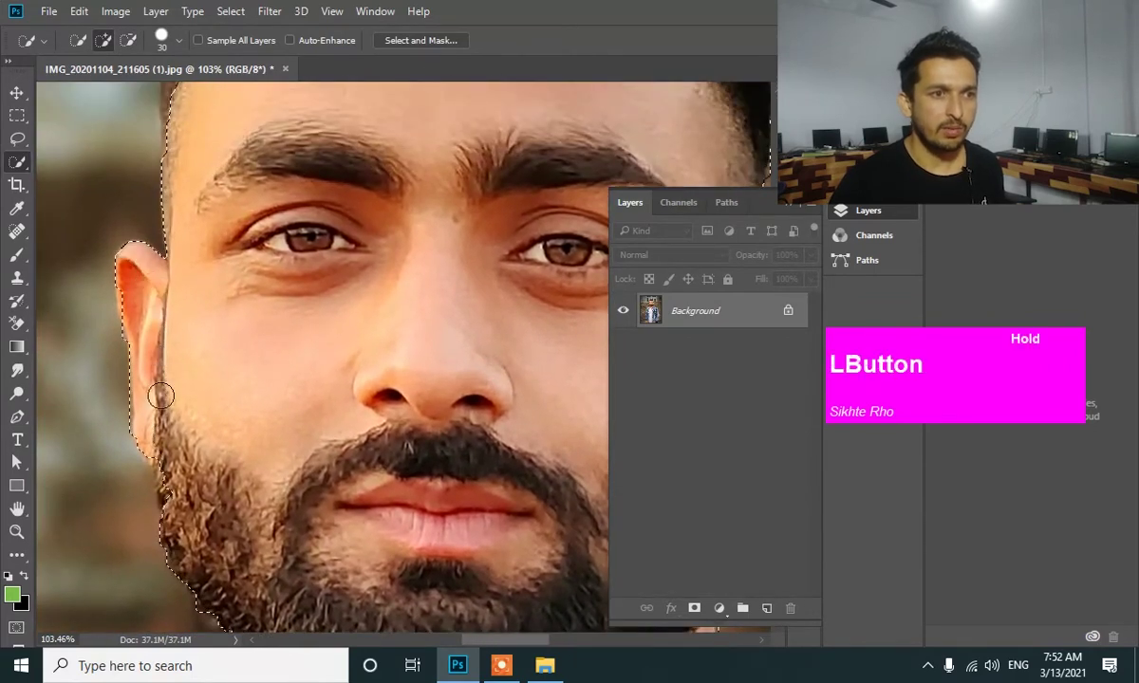
- Refine the selection along the hairline so stray background is trimmed away
{"action": "key", "text": "space"}
{"action": "left_click", "coordinate": [243, 126]}
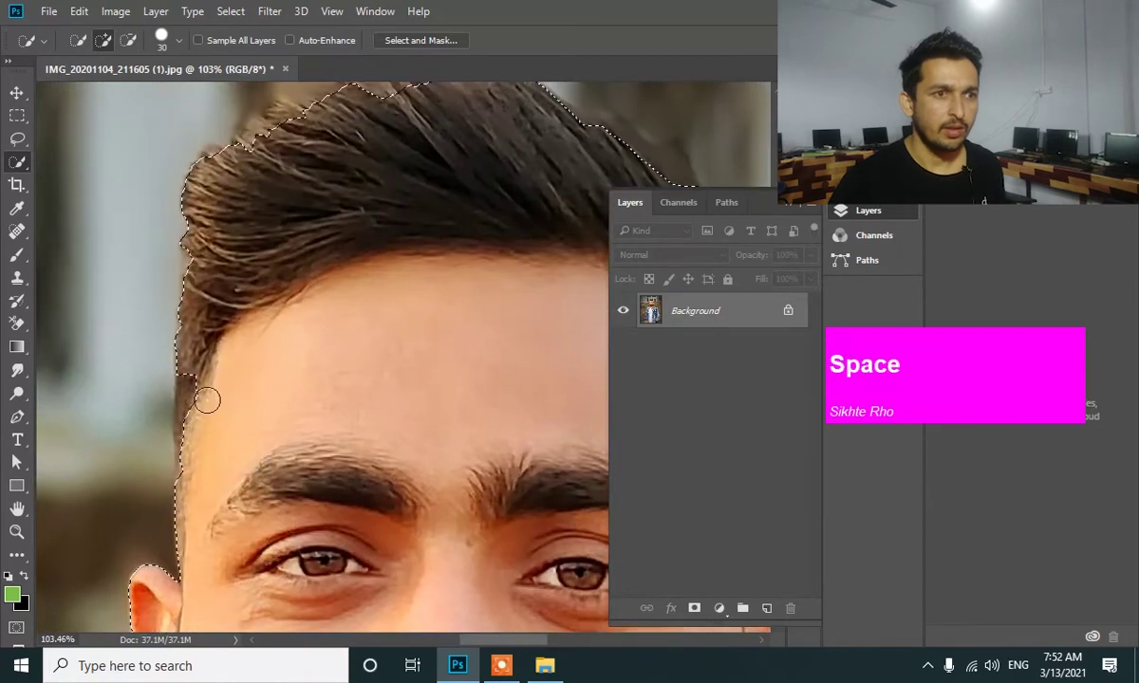
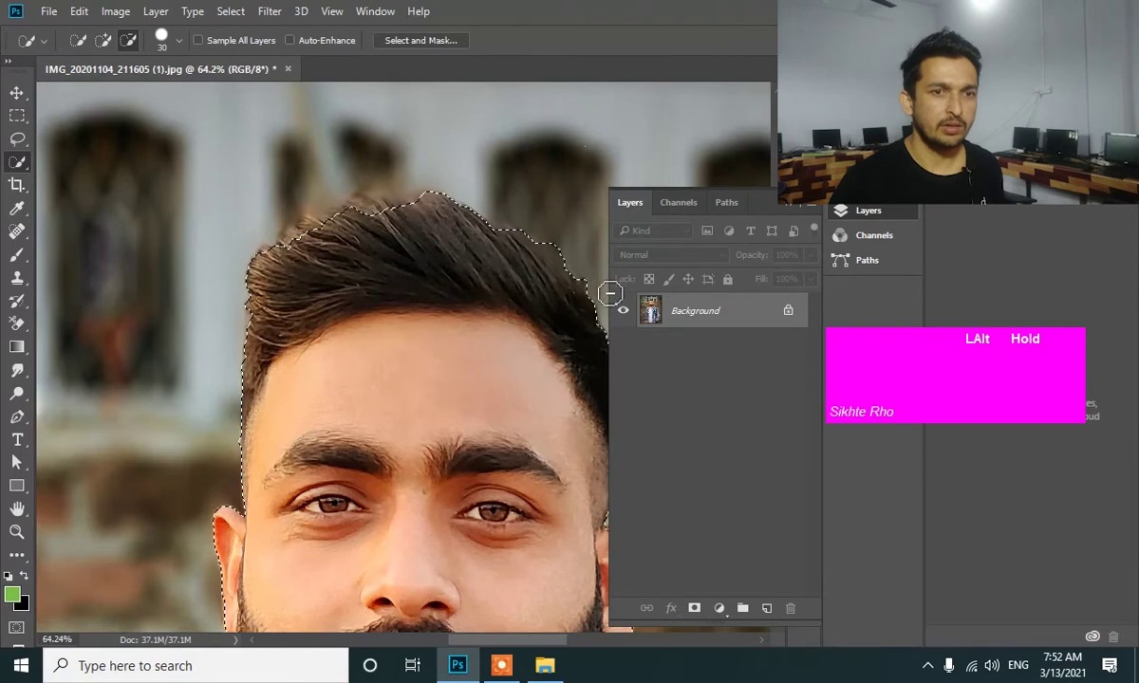
{"action": "scroll", "scroll_direction": "down", "scroll_amount": 3}
{"action": "scroll", "scroll_direction": "down", "scroll_amount": 3}
{"action": "scroll", "scroll_direction": "up", "scroll_amount": 3}
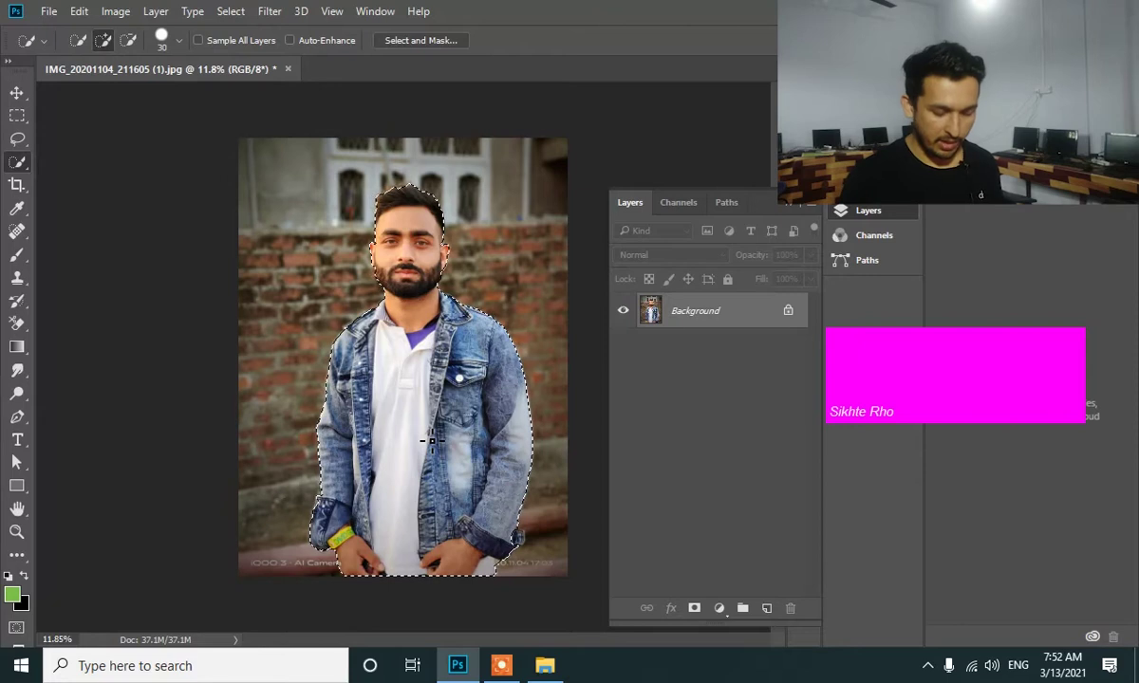
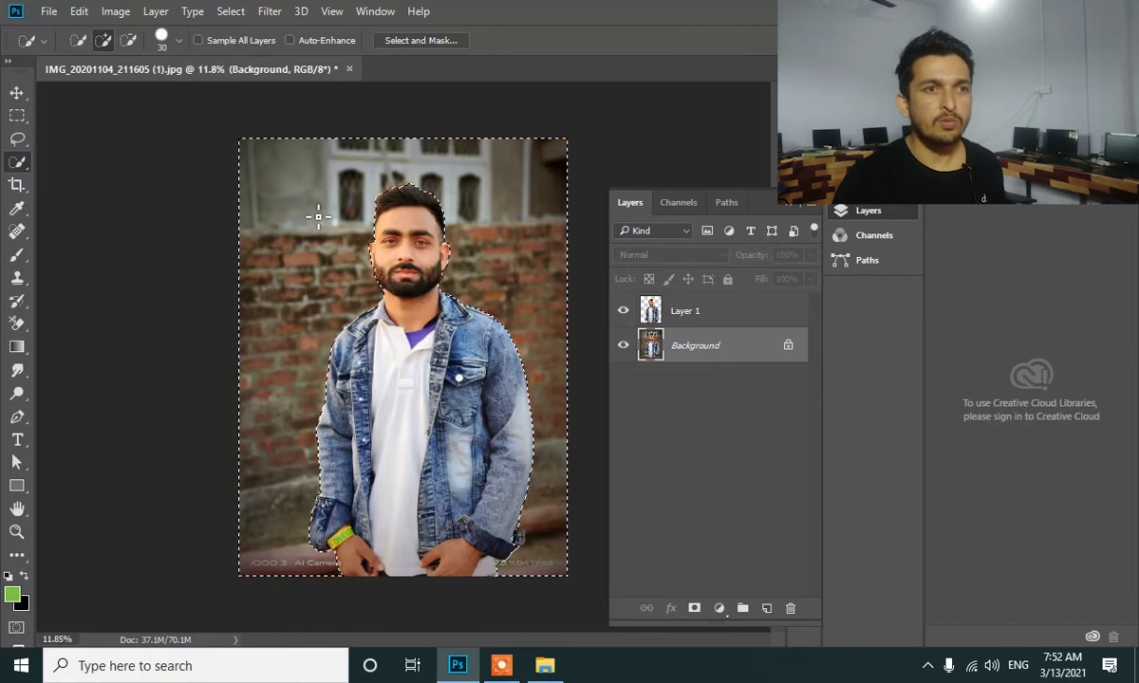
- Apply a Lens Blur filter with a raised radius to the brick background
{"action": "left_click", "coordinate": [265, 20]}
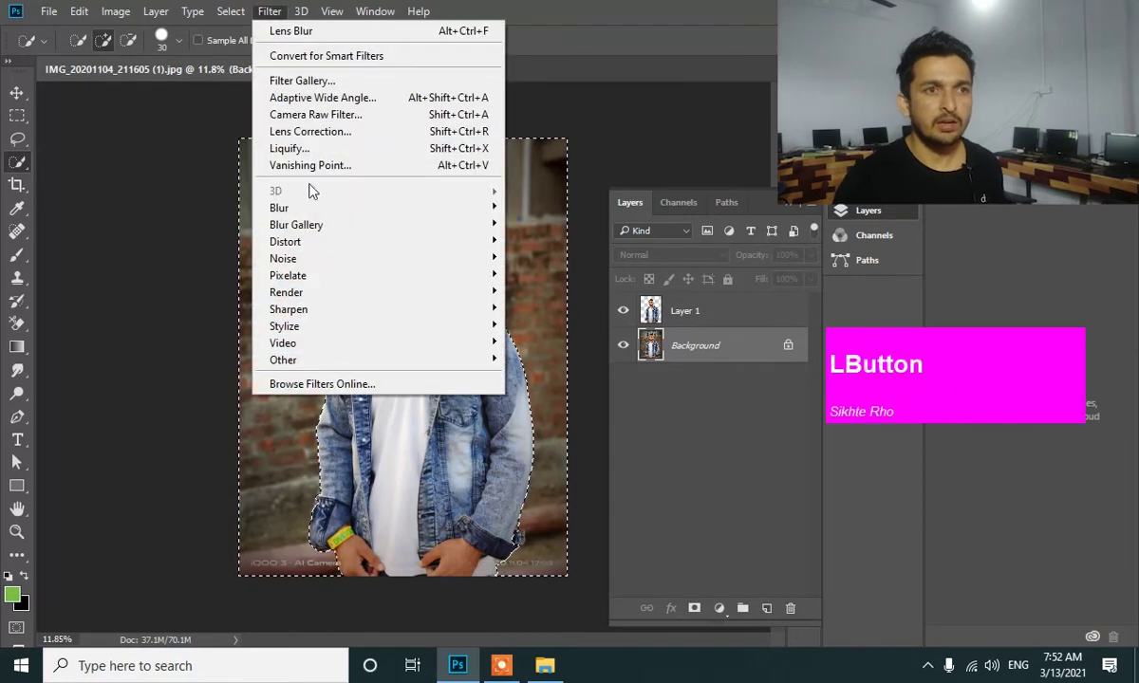
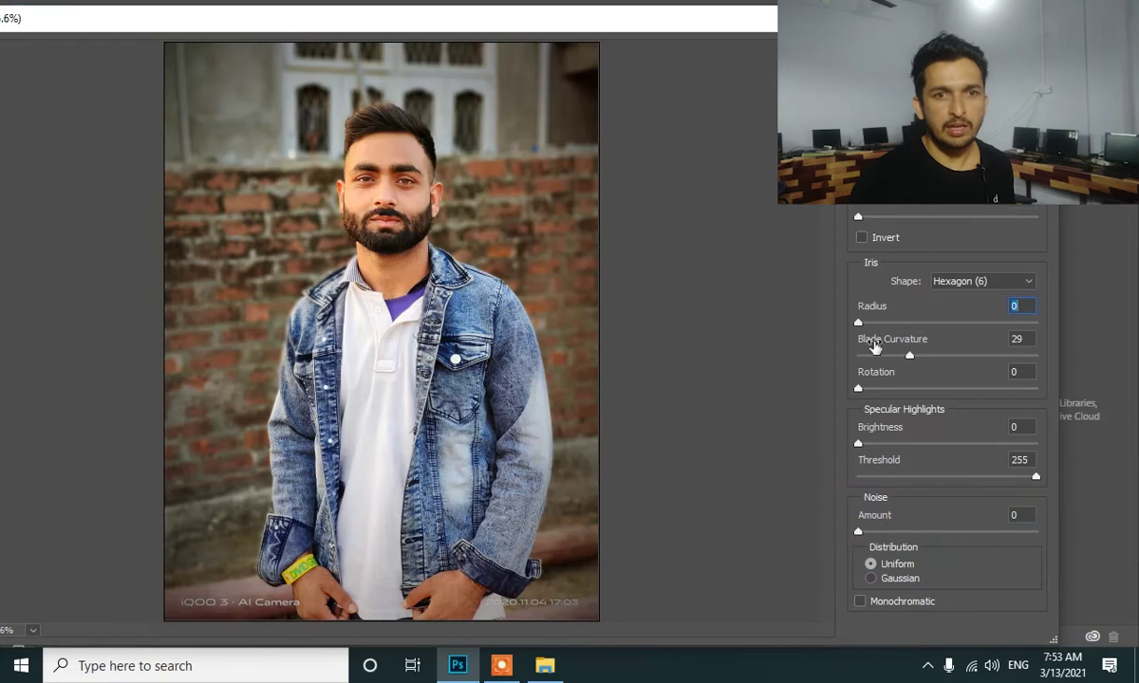
{"action": "left_click", "coordinate": [870, 325]}
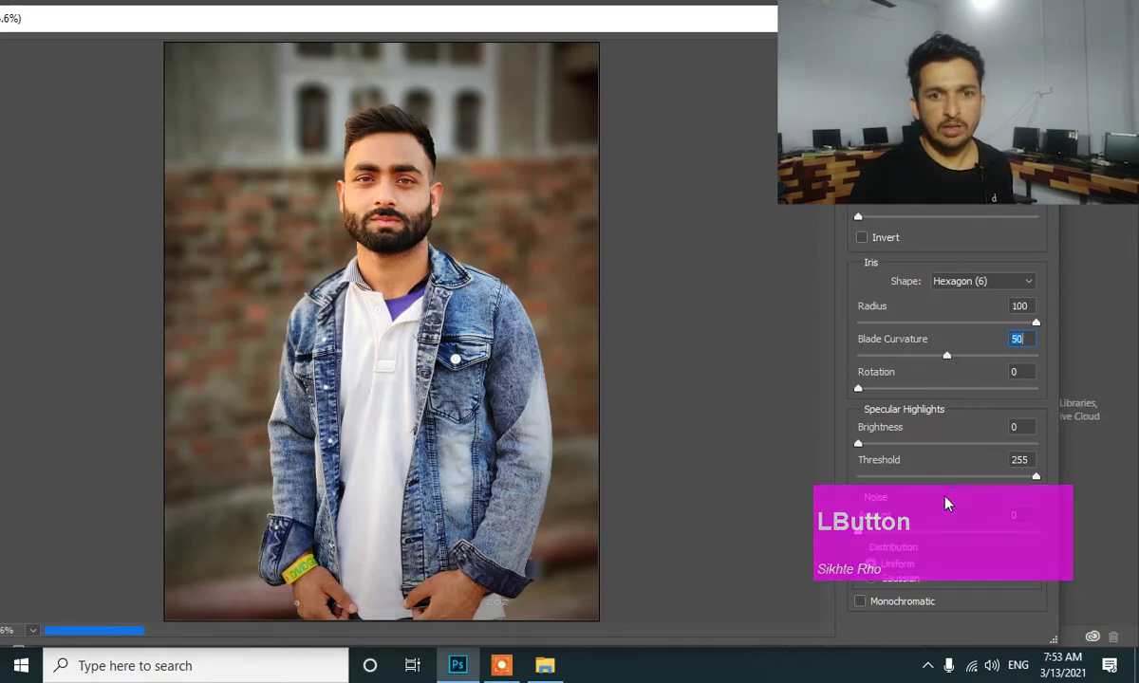
{"action": "left_click", "coordinate": [927, 499]}
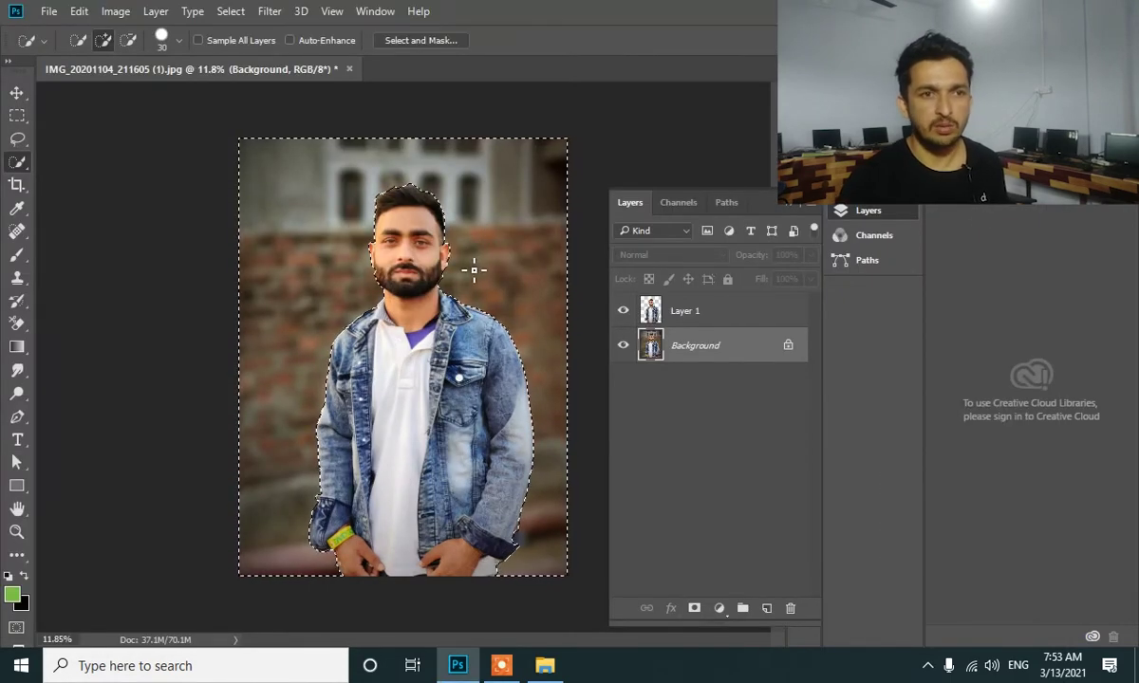
- Deselect the leftover selection (Ctrl+D), leaving the sharp man over the blurred wall
{"action": "key", "text": "ctrl+d"}
{"action": "scroll", "scroll_direction": "up", "scroll_amount": 3}
{"action": "scroll", "scroll_direction": "up", "scroll_amount": 3}
{"action": "scroll", "scroll_direction": "down", "scroll_amount": 3}
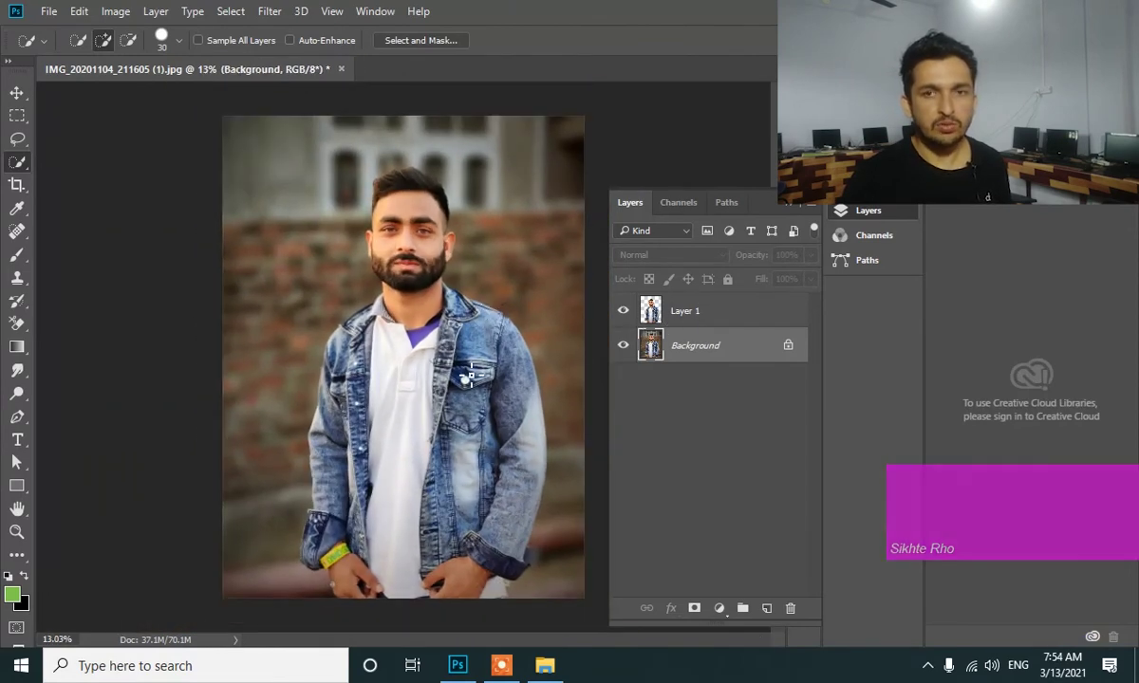
{"action": "scroll", "scroll_direction": "up", "scroll_amount": 3}
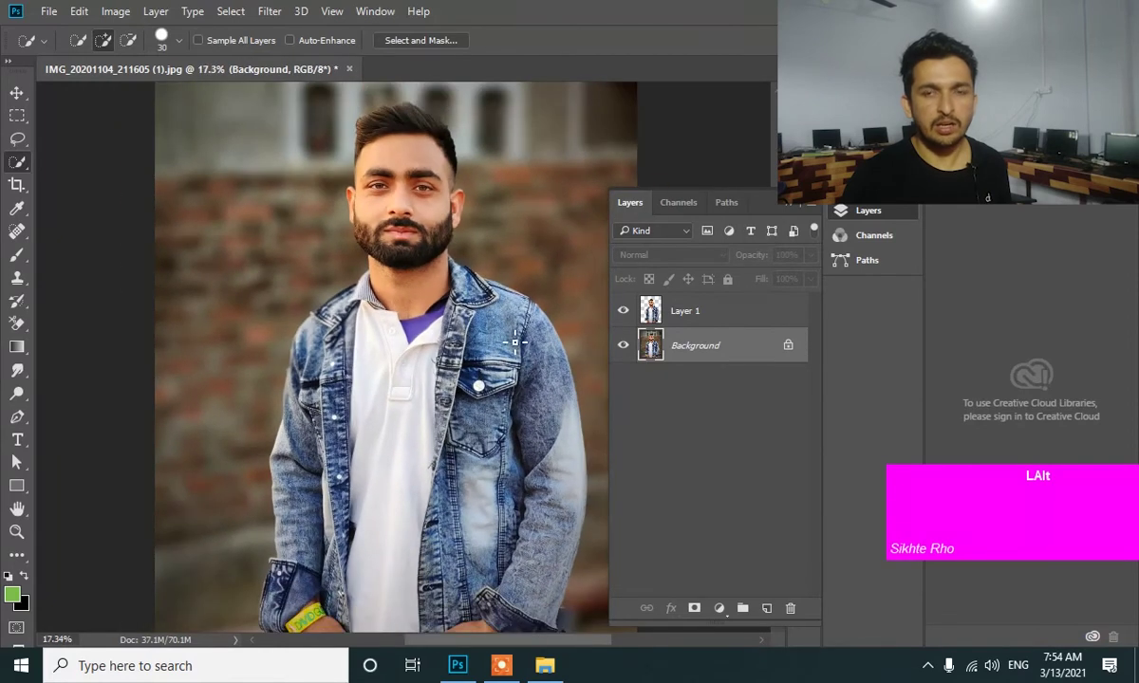
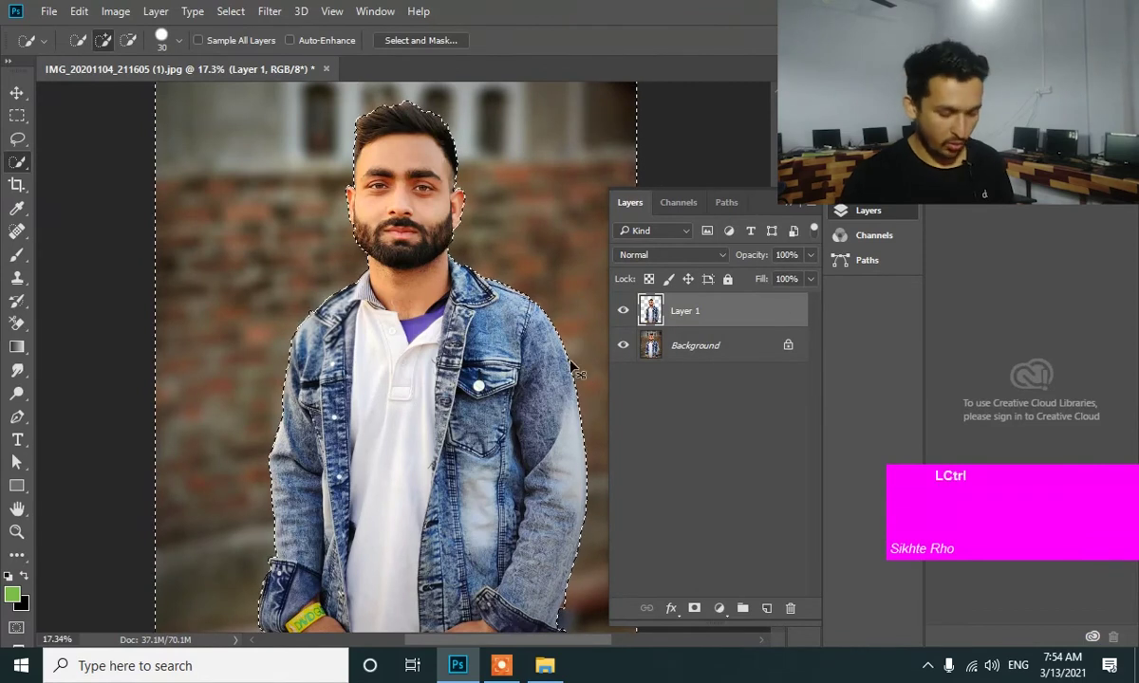
{"action": "key", "text": "ctrl+d"}
{"action": "scroll", "scroll_direction": "up", "scroll_amount": 3}
{"action": "scroll", "scroll_direction": "down", "scroll_amount": 3}
{"action": "scroll", "scroll_direction": "up", "scroll_amount": 3}
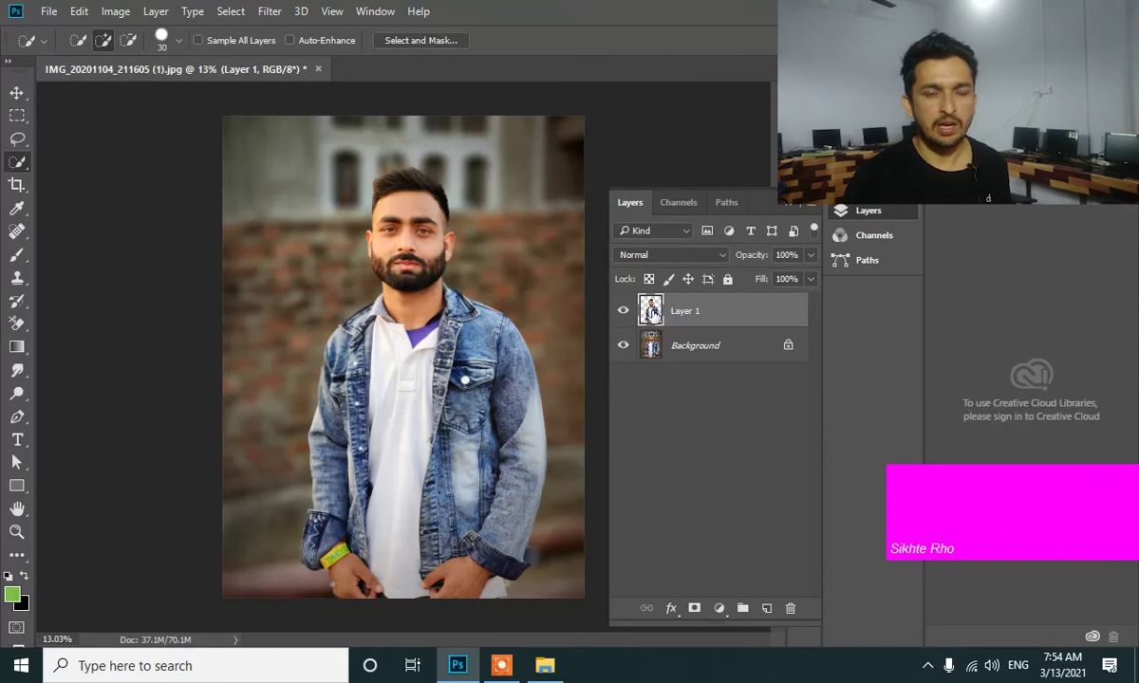
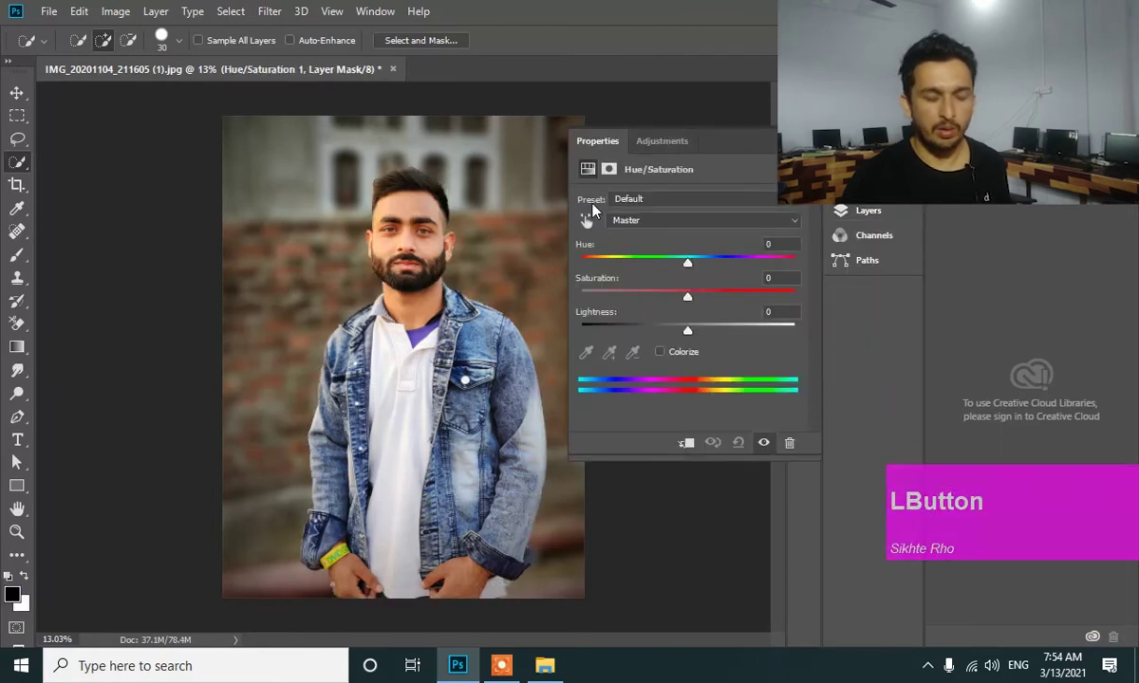
- Sample the denim jacket with the targeted adjustment hand so the Blues range is active
{"action": "key", "text": "super+KP_Add"}
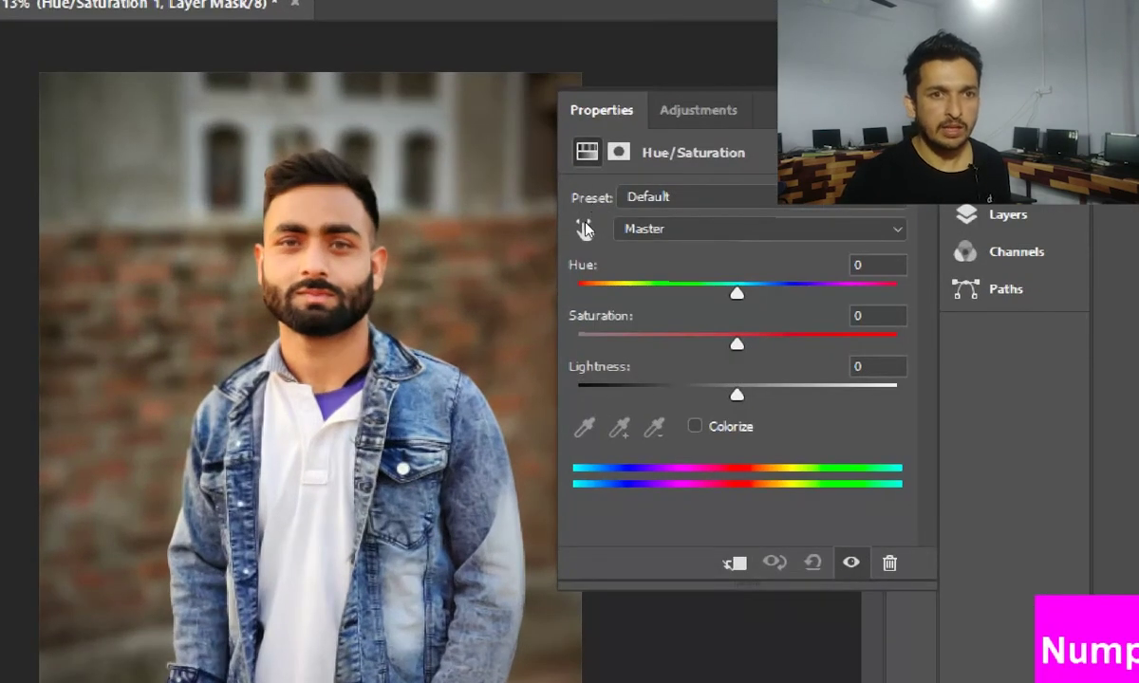
{"action": "left_click", "coordinate": [591, 232]}
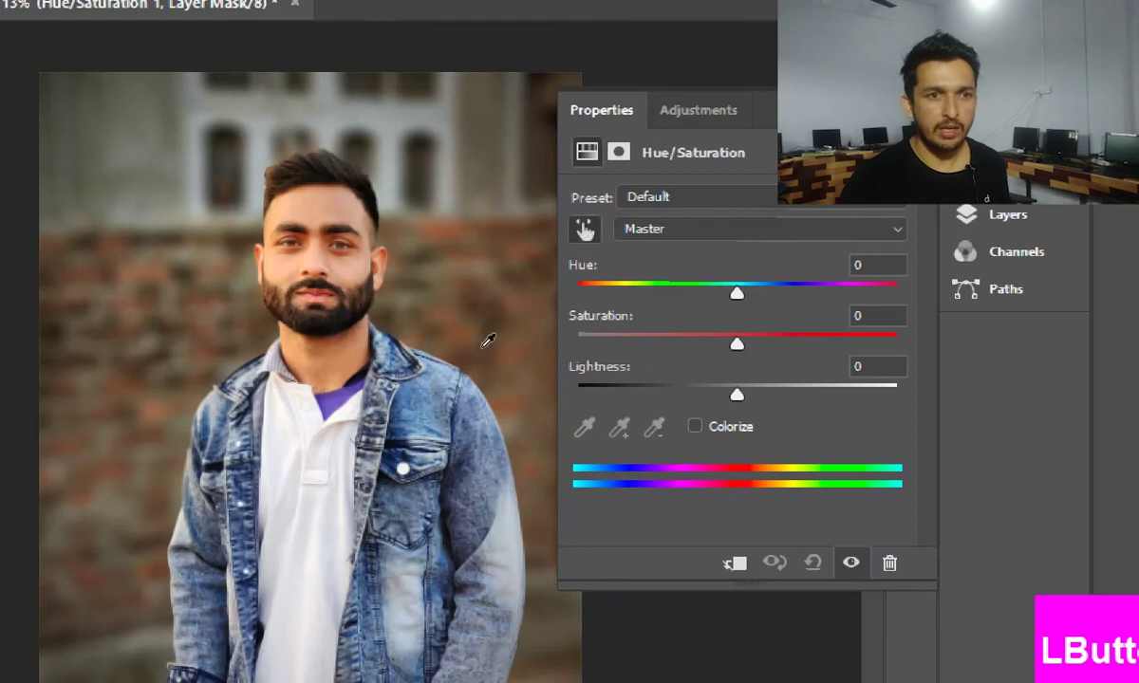
{"action": "key", "text": "super+KP_Add"}
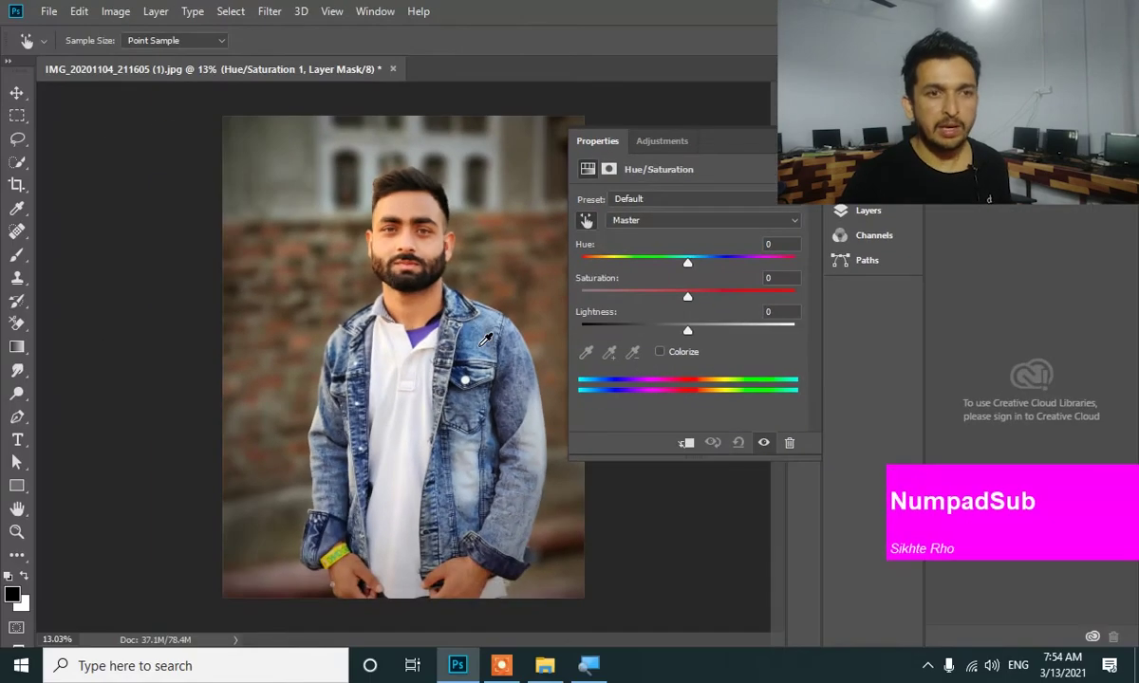
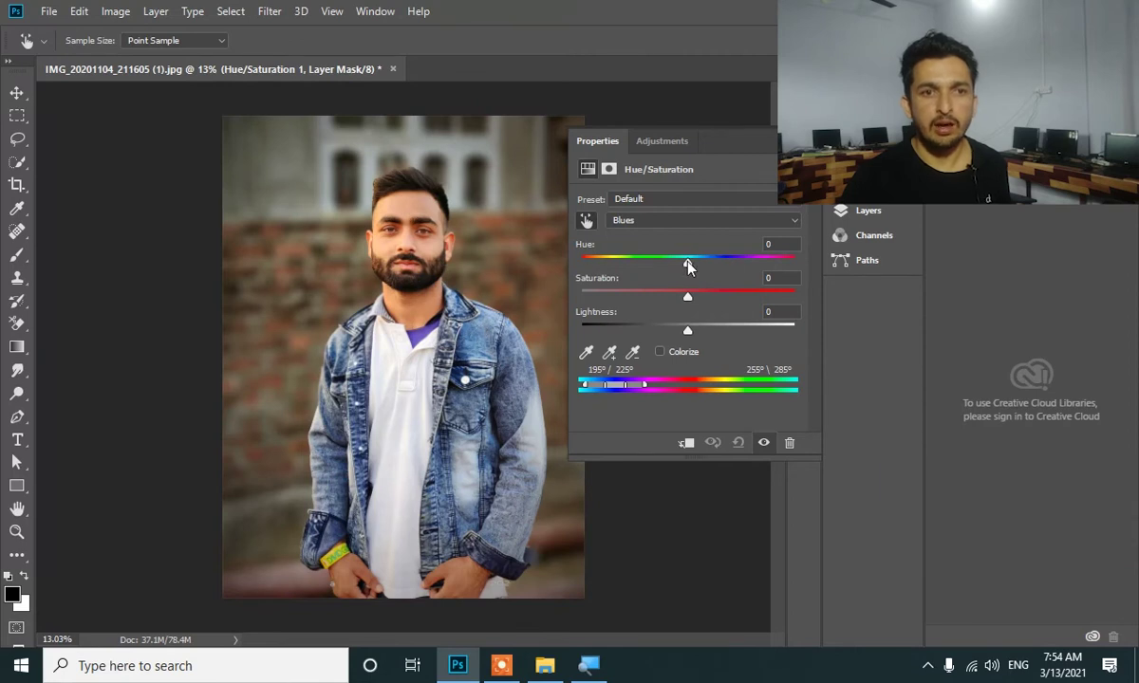
{"action": "left_click", "coordinate": [688, 271]}
- Drag the Blues Hue slider to about -38 so the jacket turns green
{"action": "scroll", "scroll_direction": "up", "scroll_amount": 3}
{"action": "scroll", "scroll_direction": "up", "scroll_amount": 3}
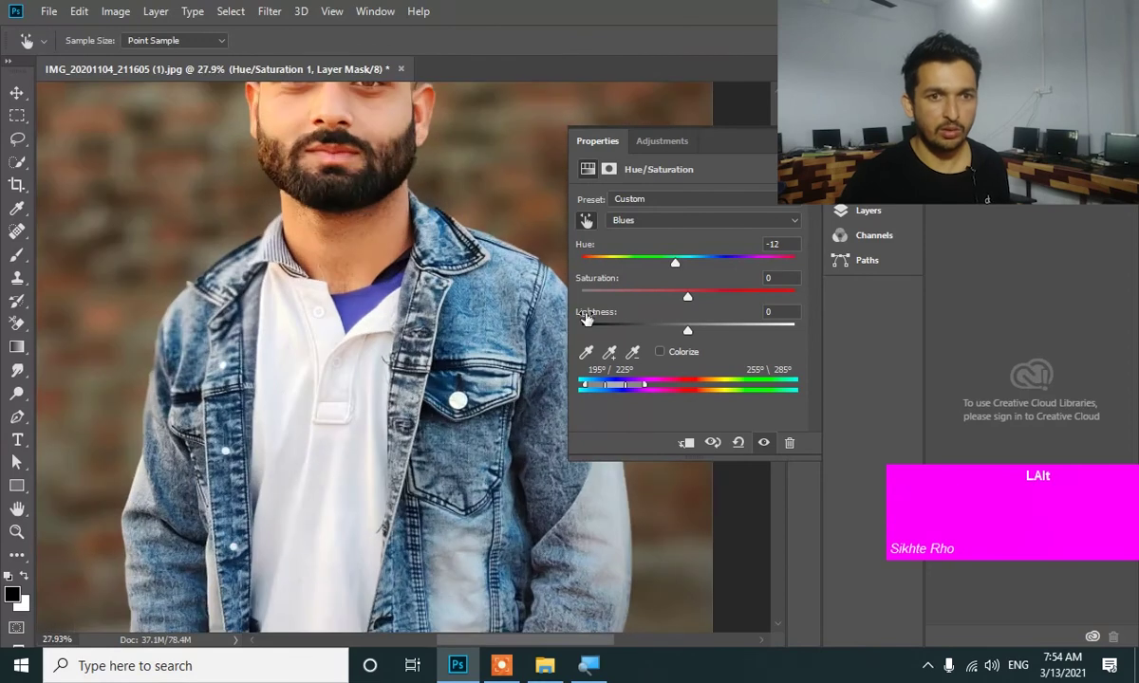
{"action": "scroll", "scroll_direction": "up", "scroll_amount": 3}
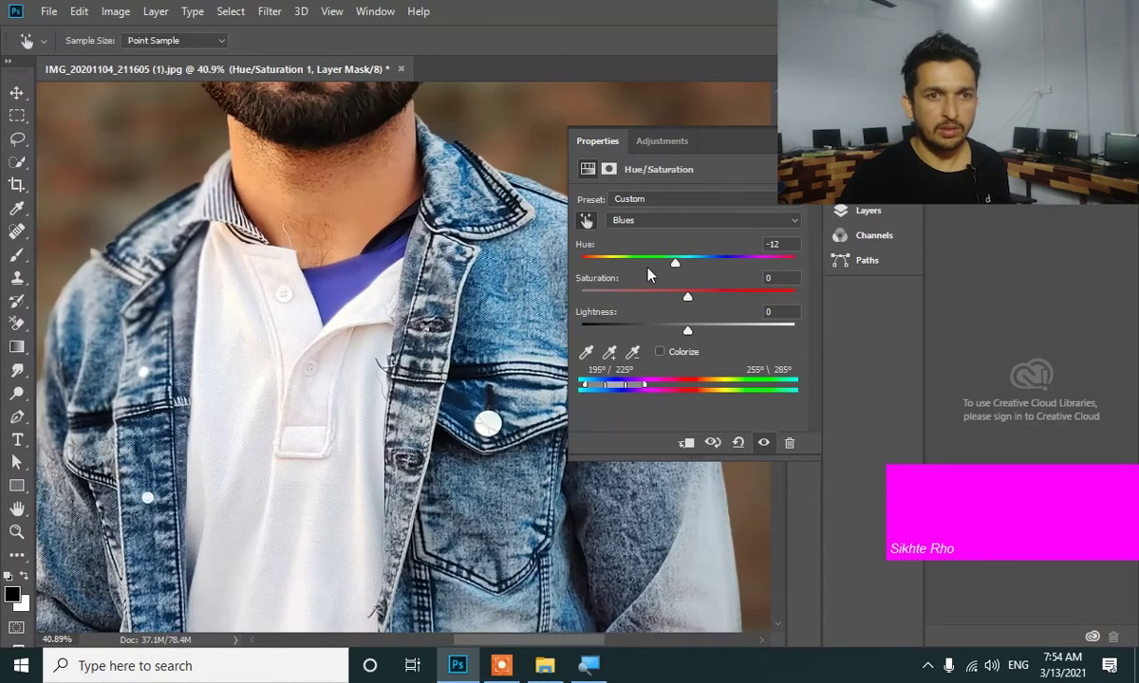
{"action": "left_click", "coordinate": [678, 273]}
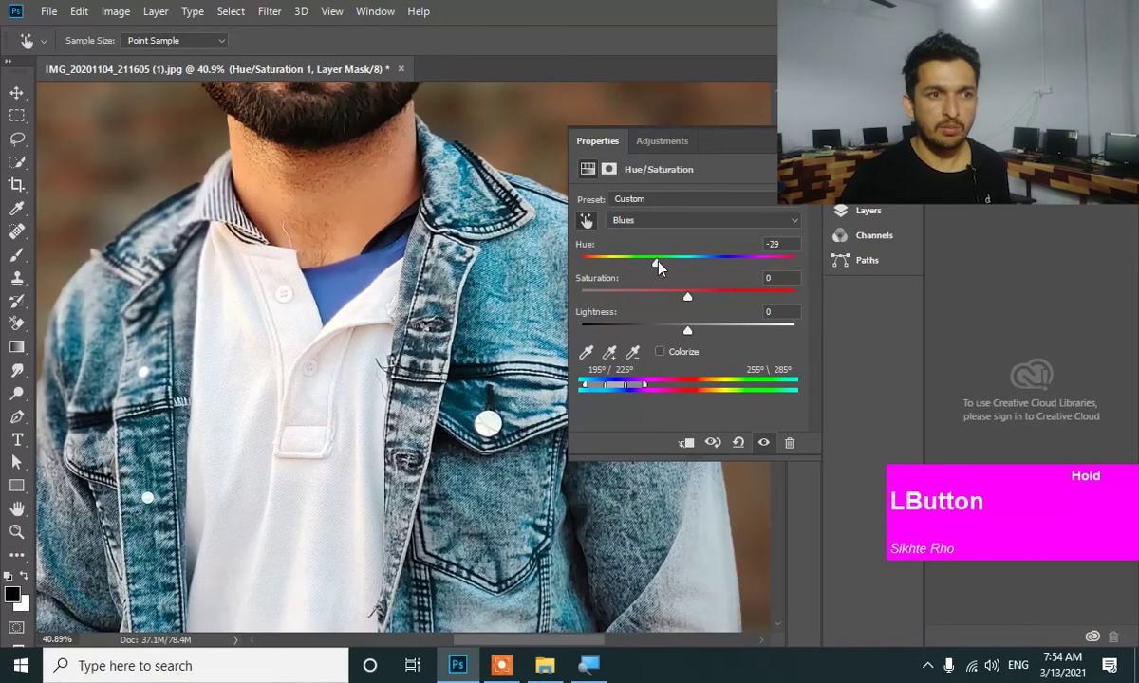
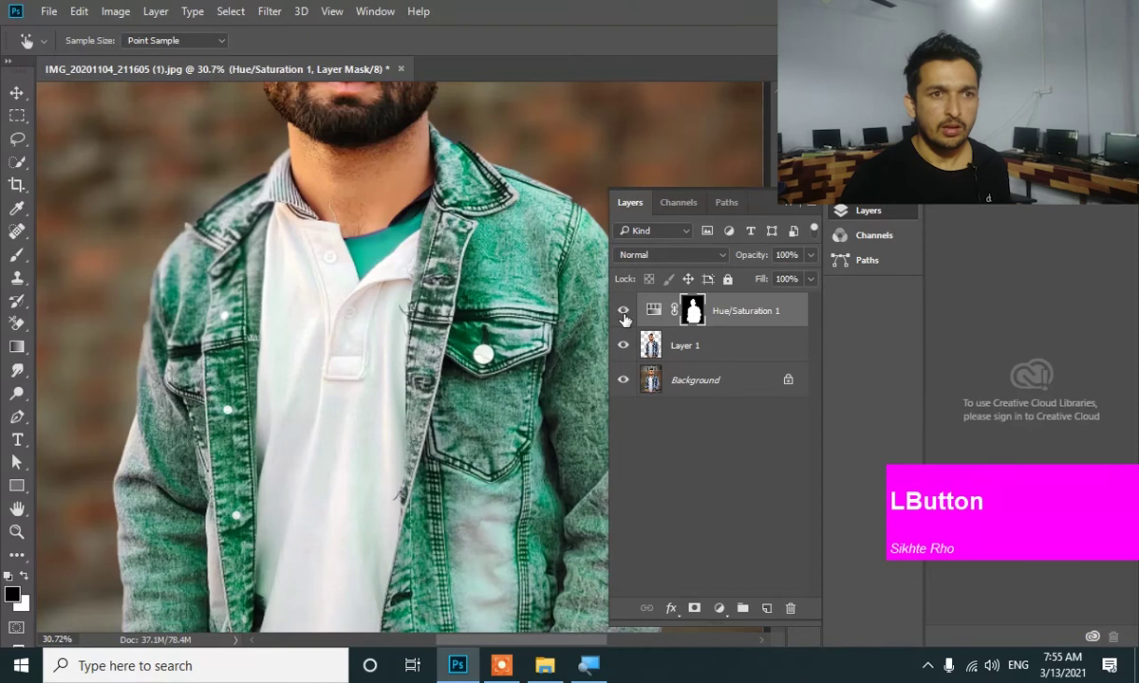
- Zoom into the collar area where the undershirt meets the green jacket
{"action": "scroll", "scroll_direction": "down", "scroll_amount": 3}
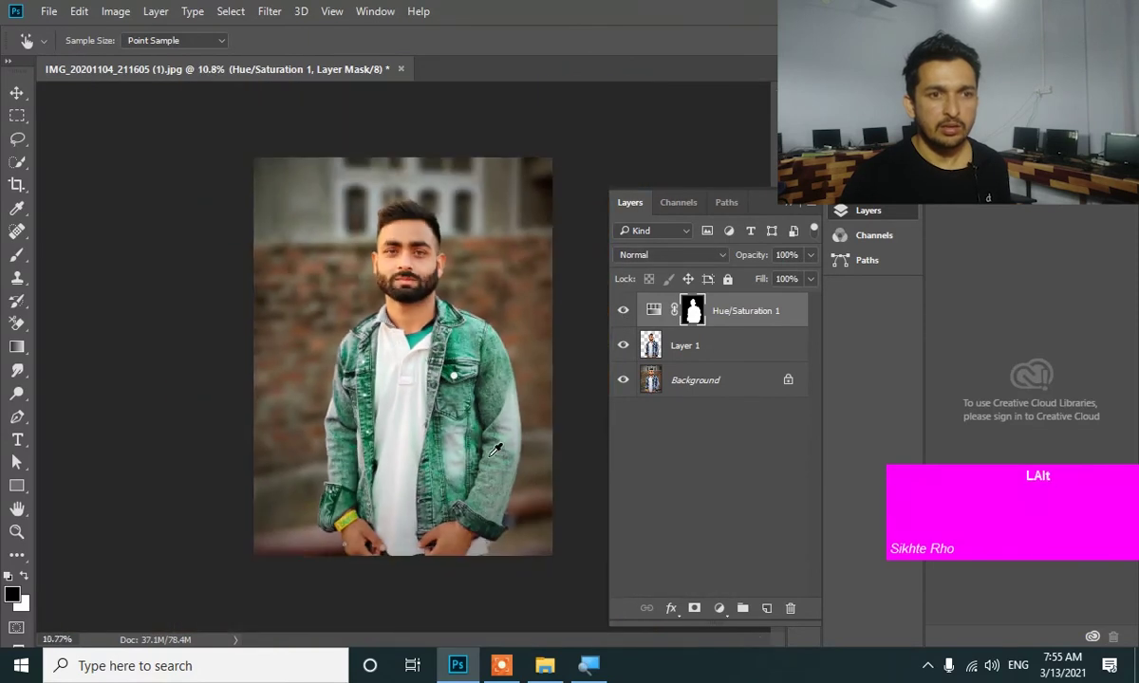
{"action": "scroll", "scroll_direction": "up", "scroll_amount": 3}
{"action": "scroll", "scroll_direction": "up", "scroll_amount": 3}
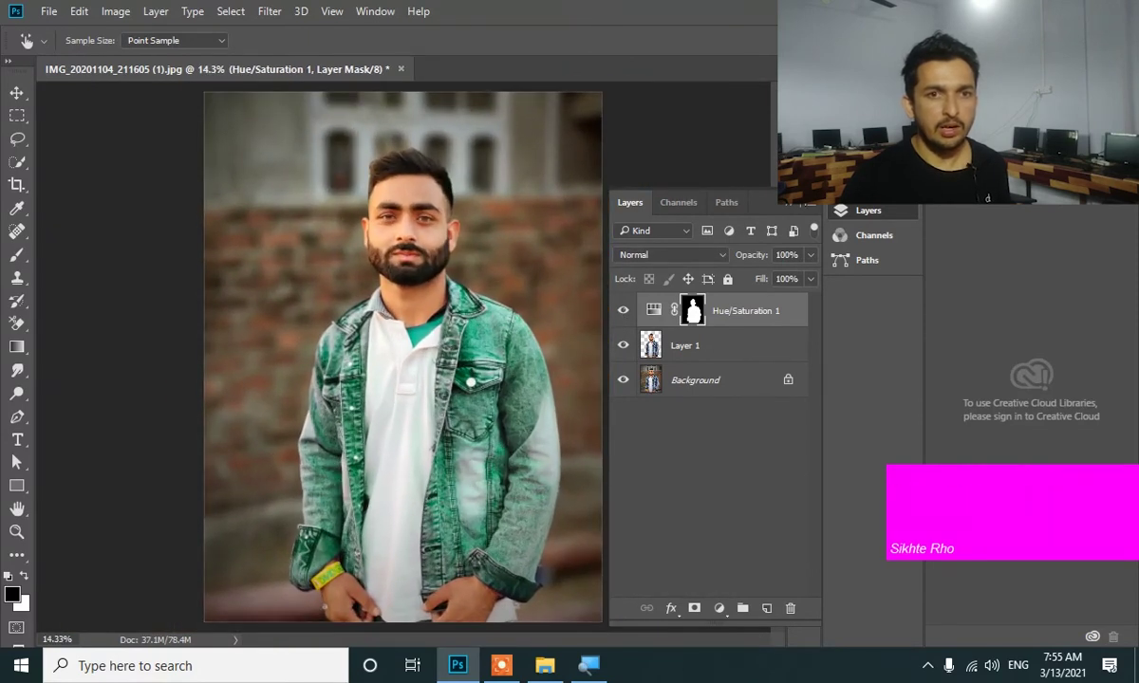
{"action": "scroll", "scroll_direction": "up", "scroll_amount": 3}
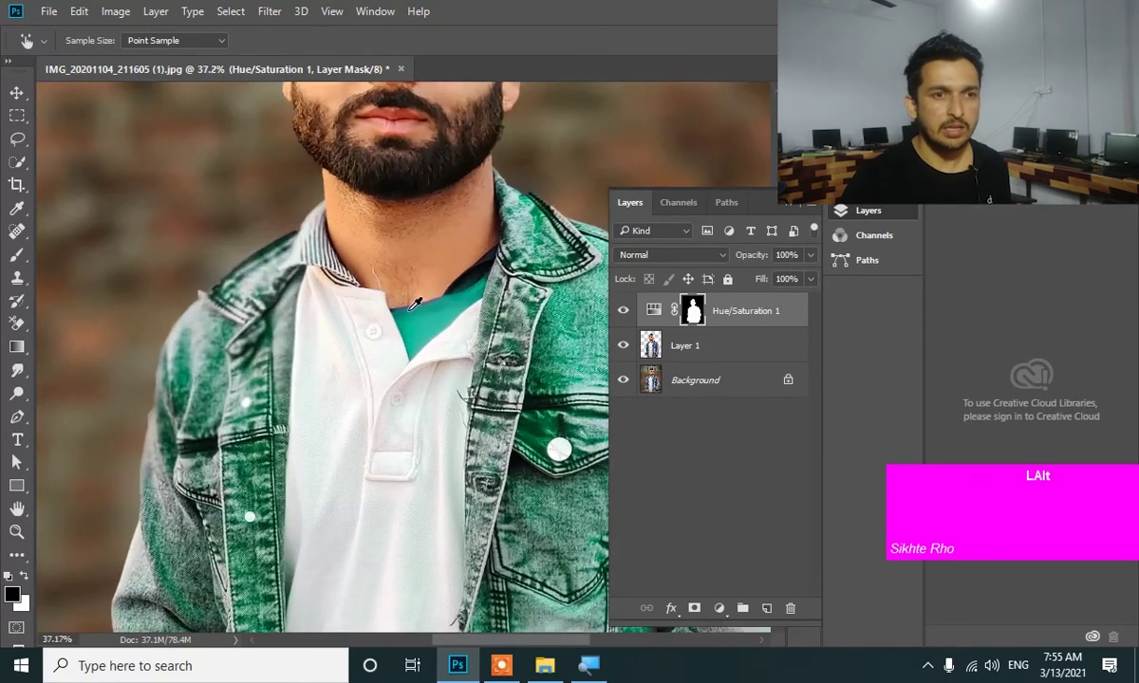
{"action": "scroll", "scroll_direction": "up", "scroll_amount": 3}
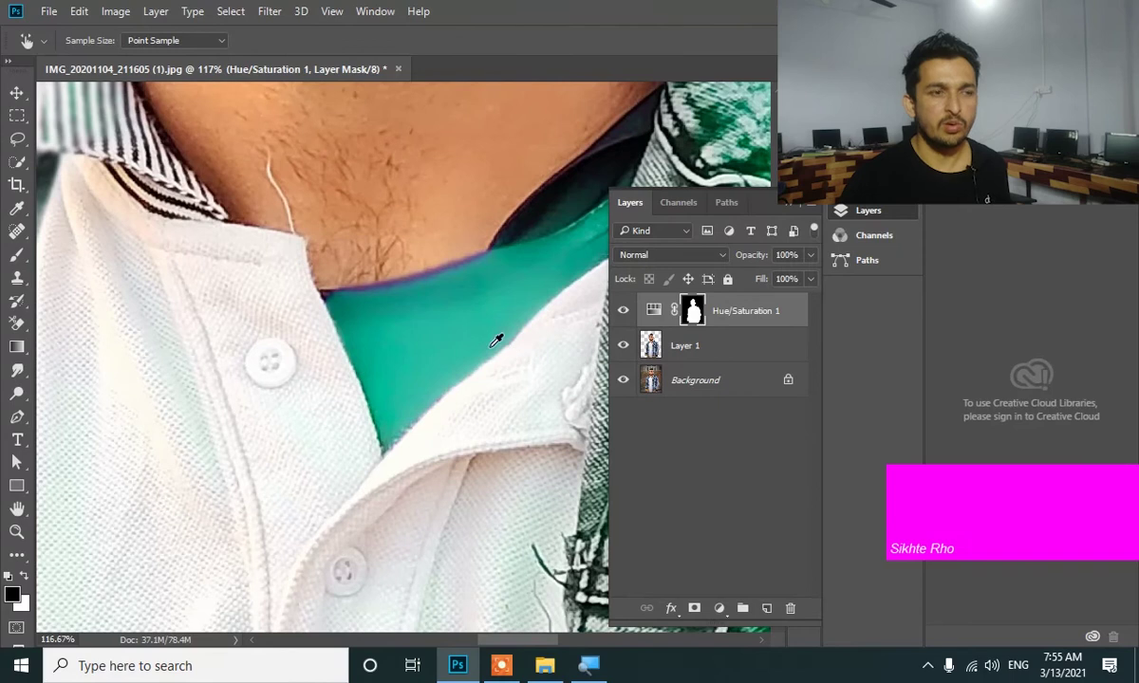
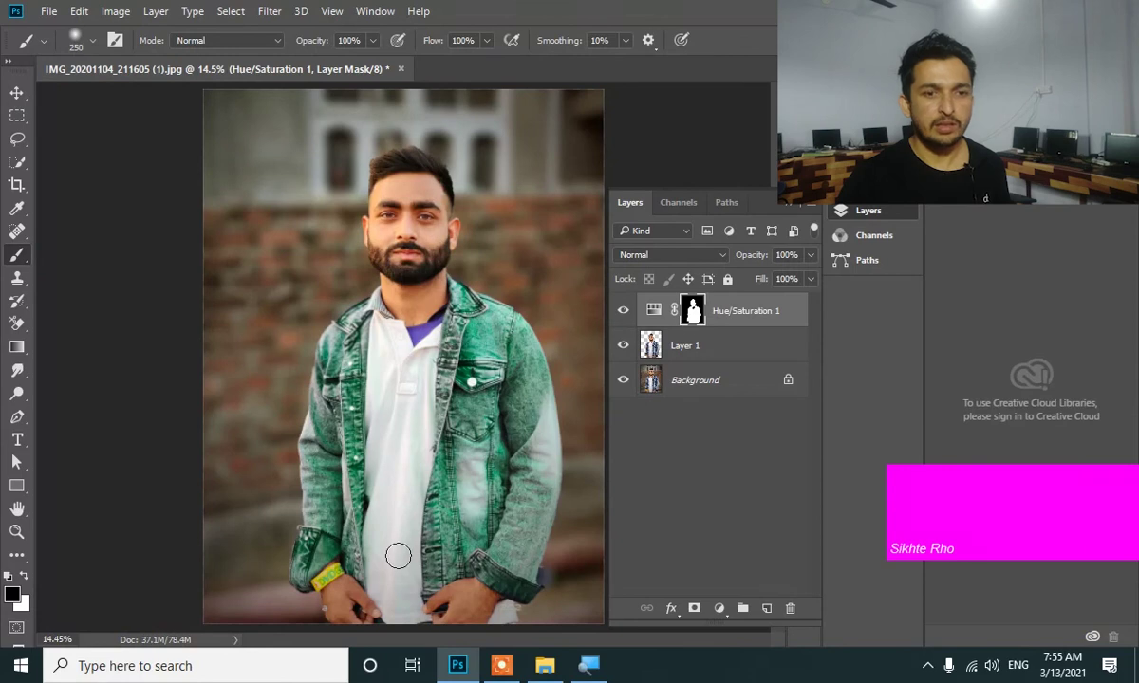
- Close the Layers panel and zoom on the face and green jacket to review the result
{"action": "left_click", "coordinate": [787, 210]}
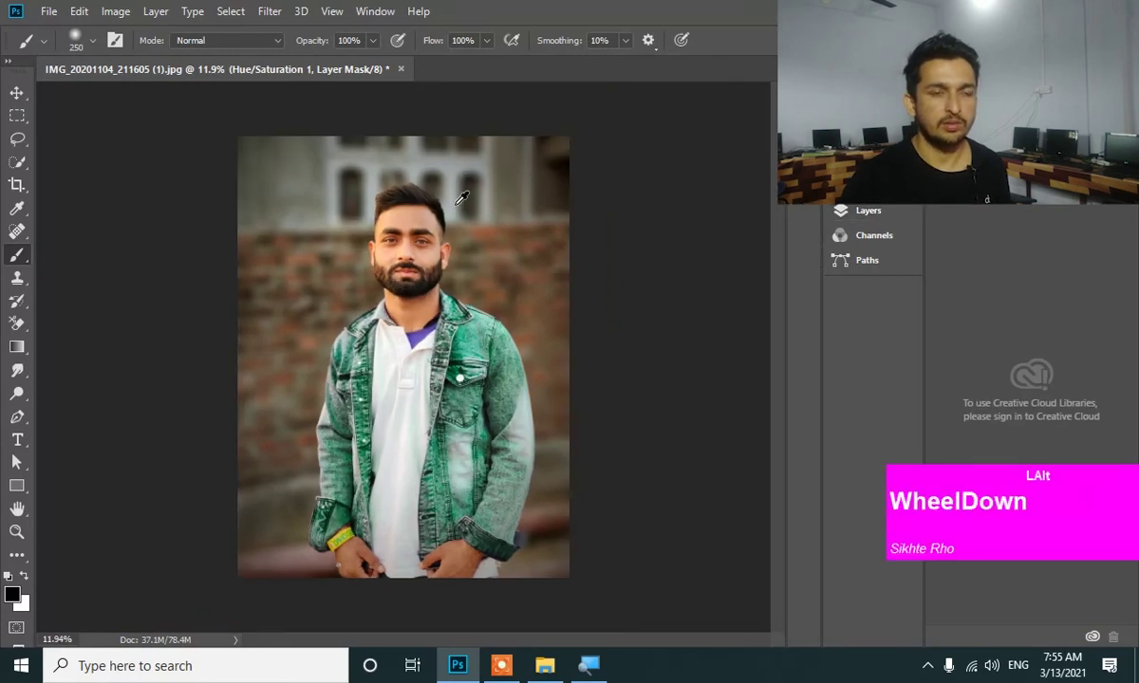
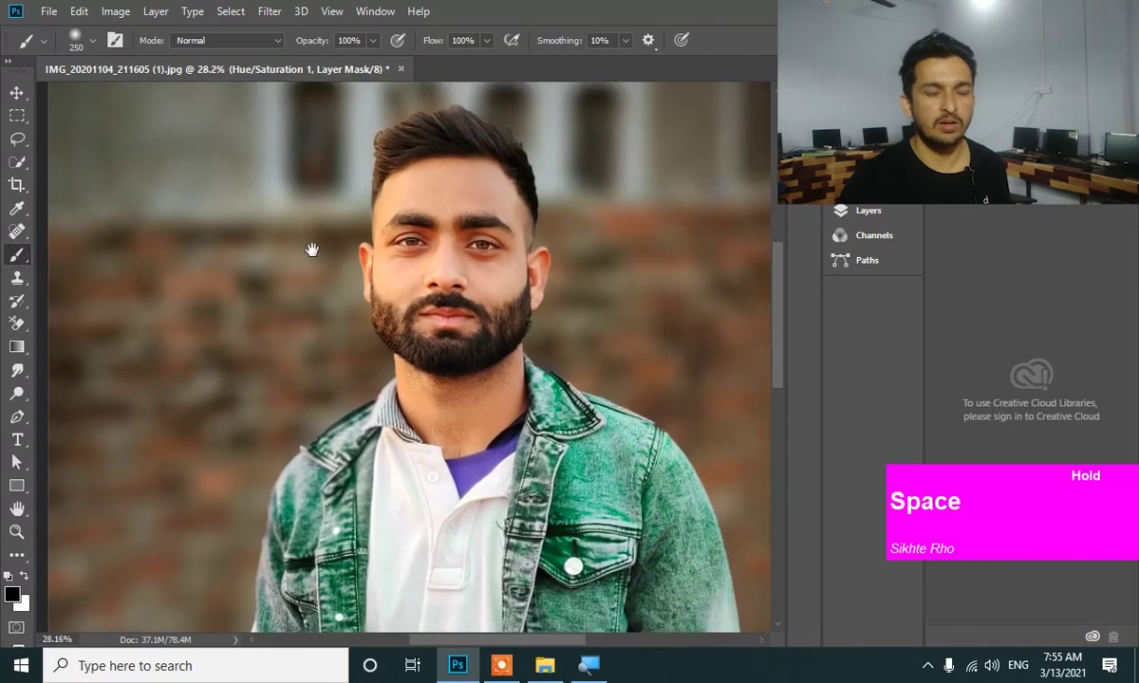
{"action": "scroll", "scroll_direction": "up", "scroll_amount": 3}
{"action": "scroll", "scroll_direction": "down", "scroll_amount": 3}
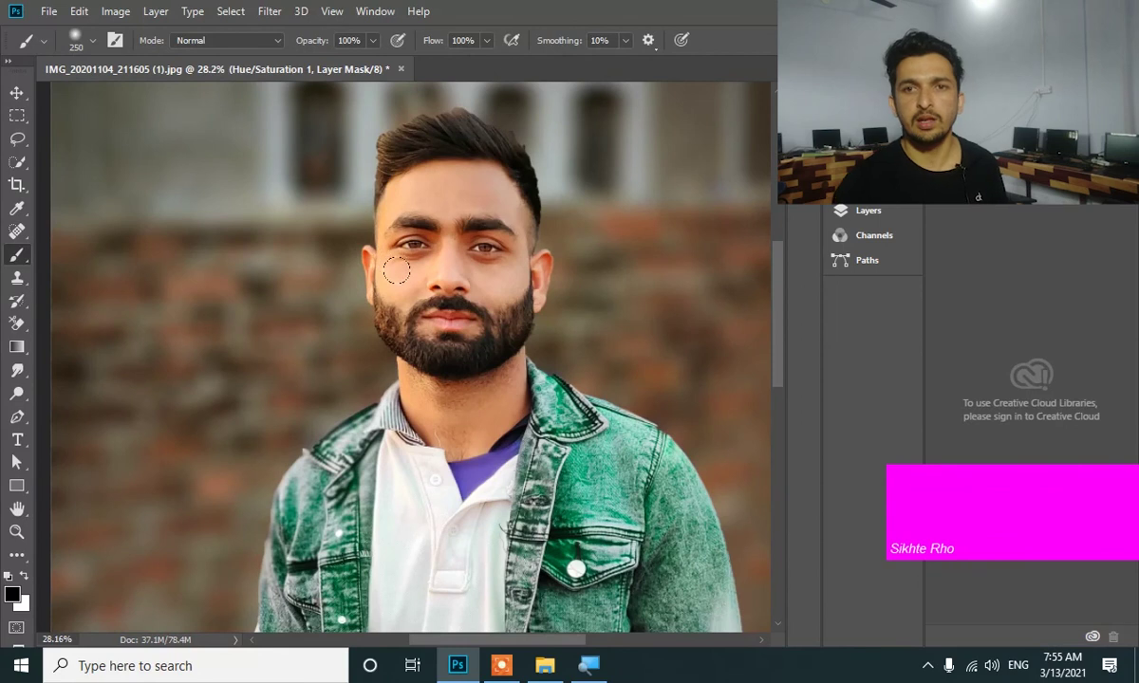